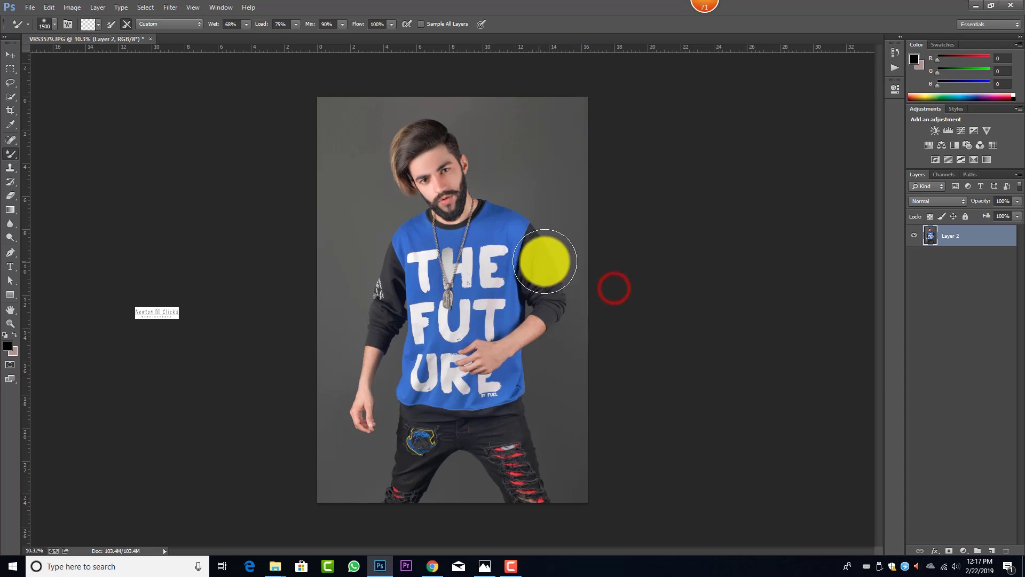
Zoom in on the man's blue sweatshirt to prepare for quick selection.
scroll("up", 3)
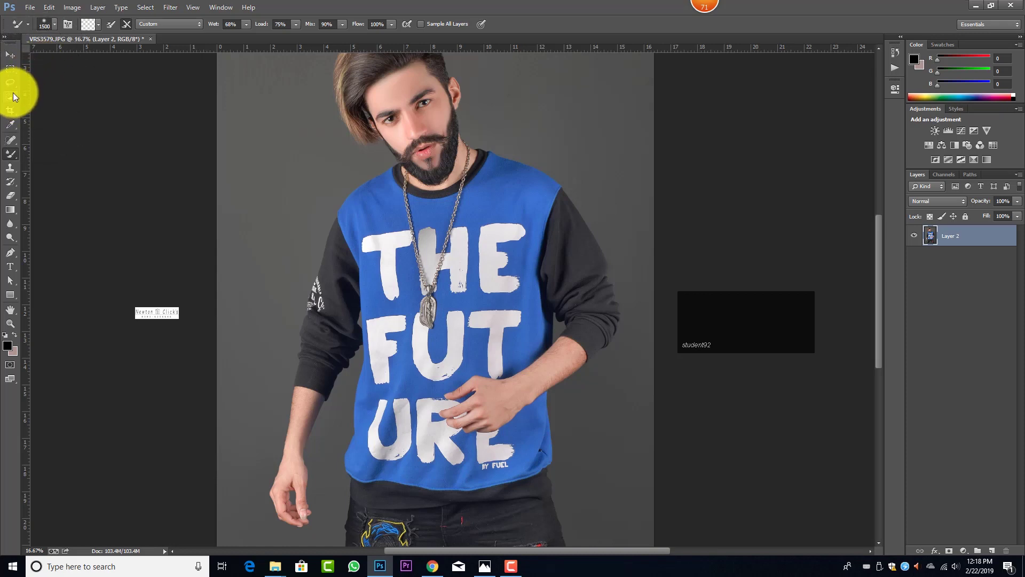
Quick-select the blue front panel with an enlarged brush, excluding the resting hand.
left_click(18, 99)
type("]]]]]")
left_click_drag(363, 207, 534, 451)
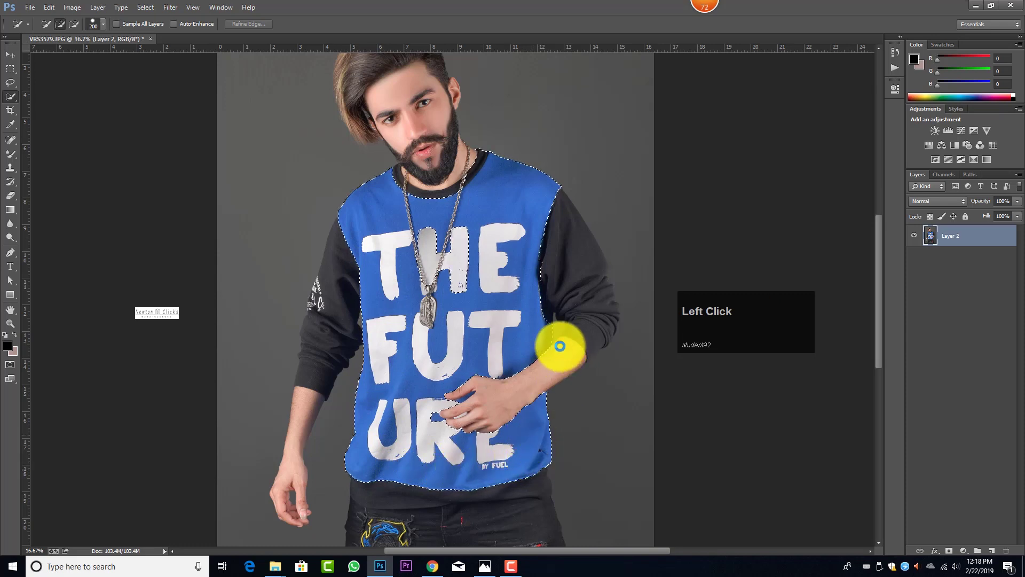
scroll("up", 3)
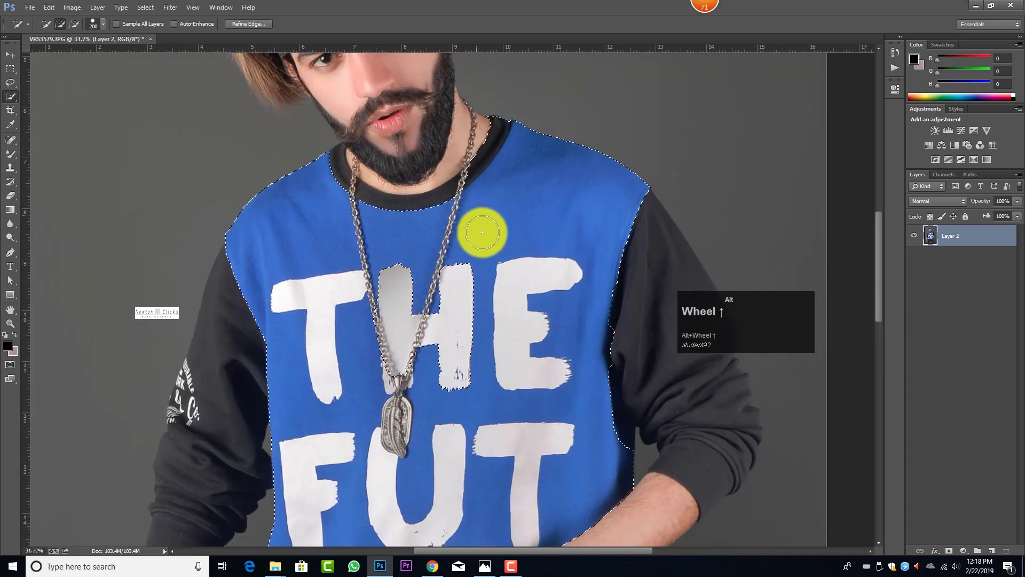
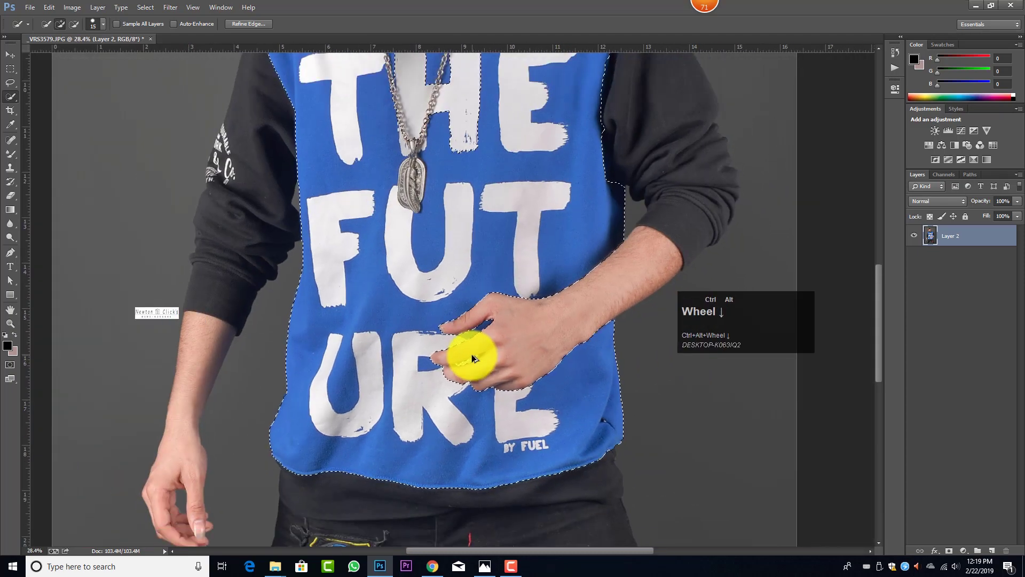
scroll("down", 3)
scroll("down", 3)
scroll("down", 3)
scroll("up", 3)
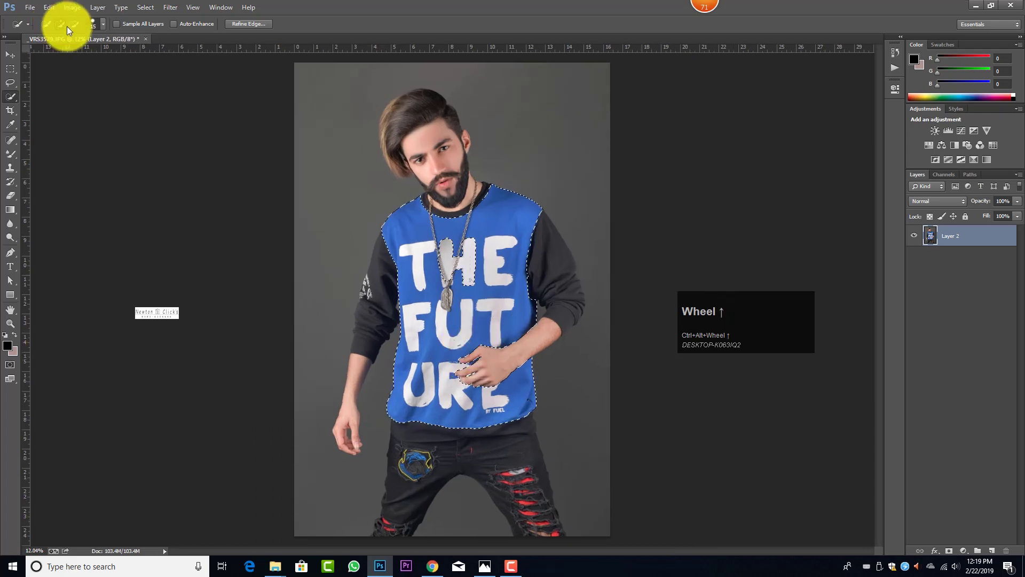
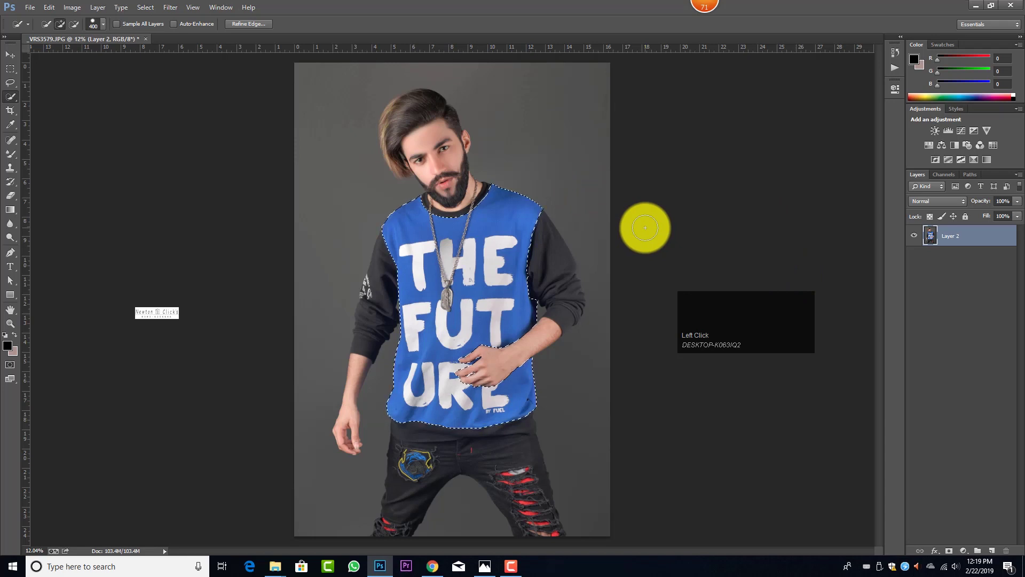
Recolour the selected panel to yellow with a Hue/Saturation adjustment.
key("ctrl+u")
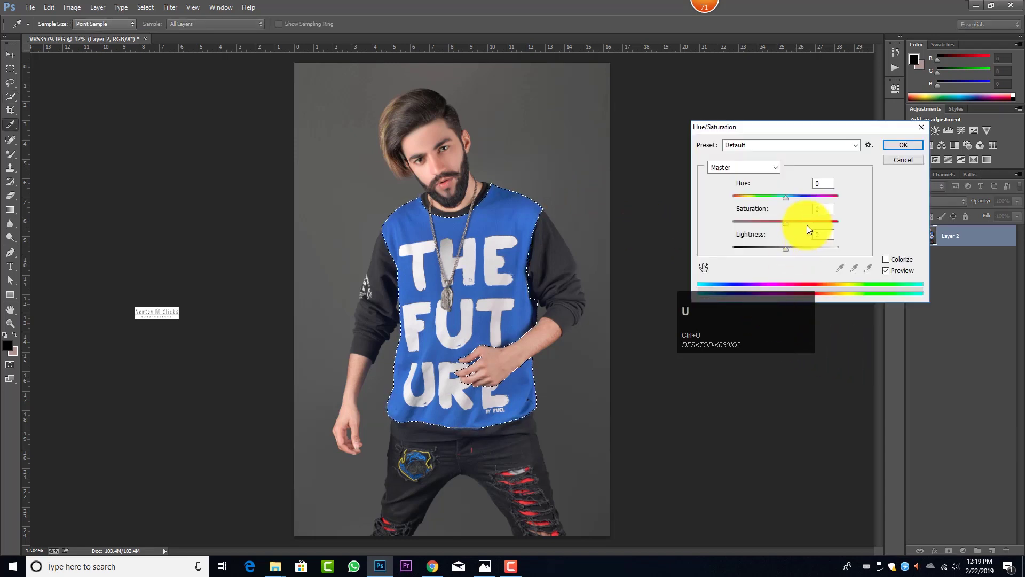
left_click_drag(793, 197, 909, 144)
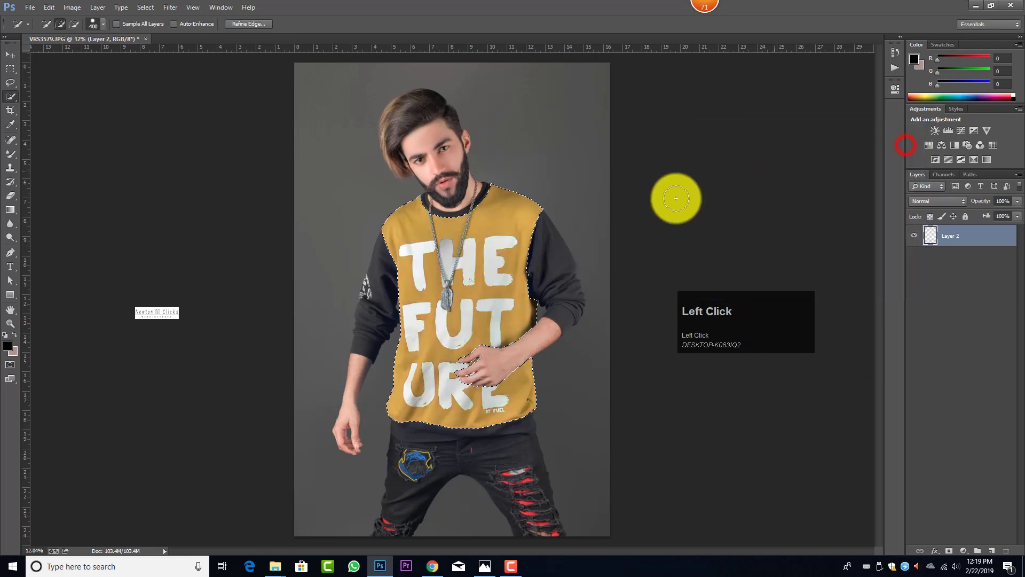
key("d")
key("alt+z")
Store the shirt-panel selection as a saved channel named 'aaa'.
left_click(158, 13)
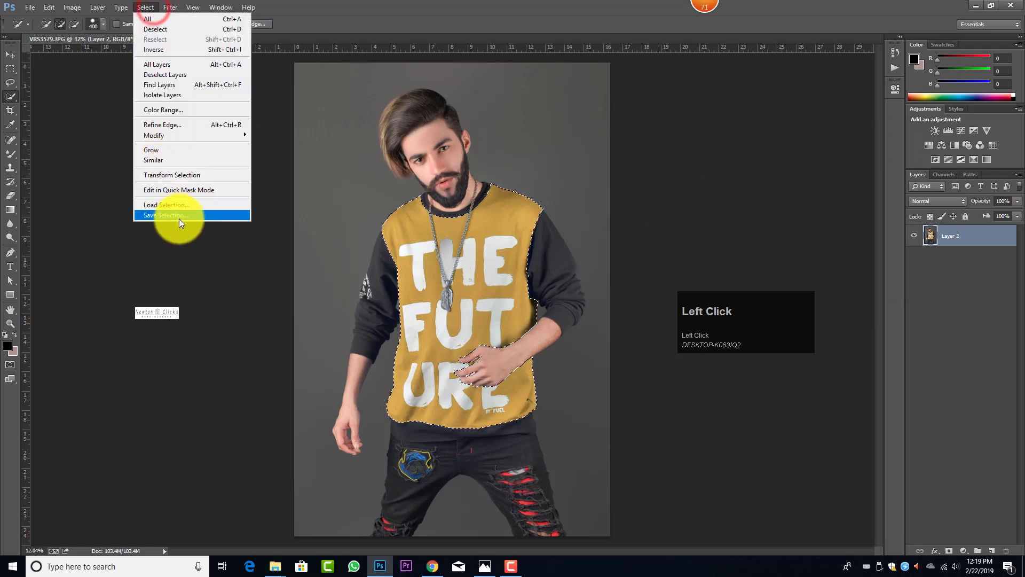
type("aaa")
left_click(599, 162)
Save the yellow-shirt version as a JPEG and return the panel to blue.
key("ctrl+shift+s")
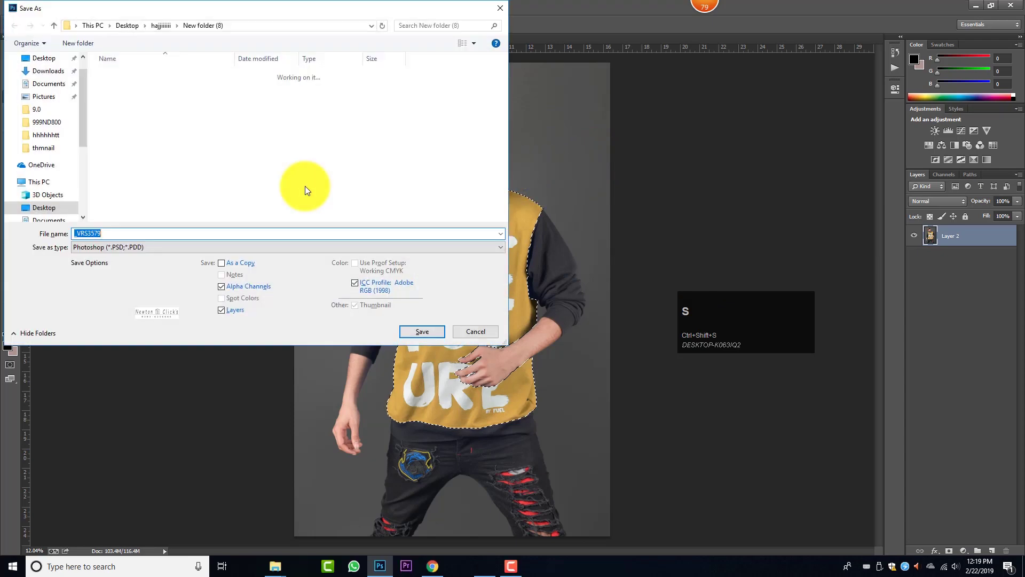
left_click(139, 244)
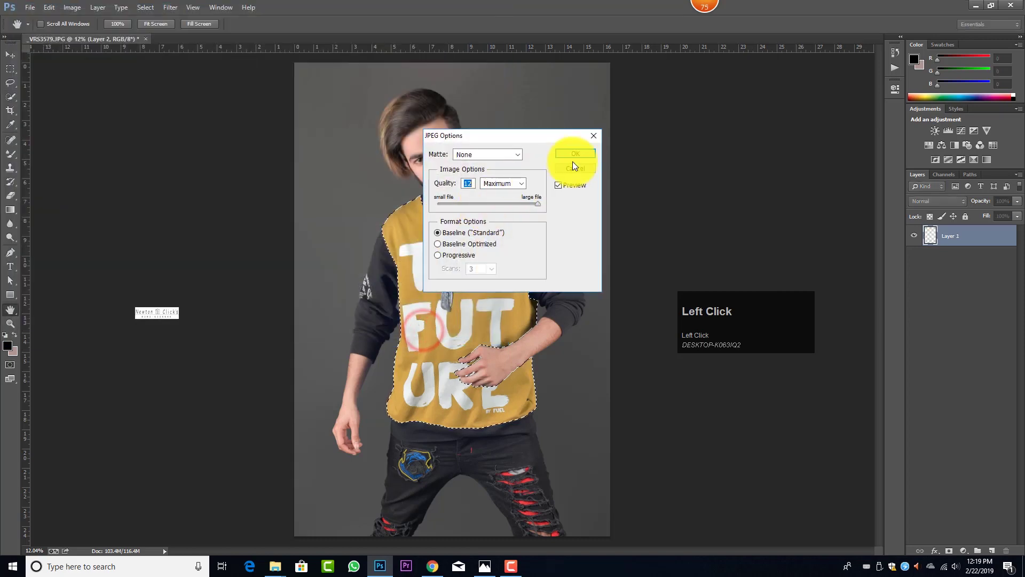
key("ctrl+alt+z")
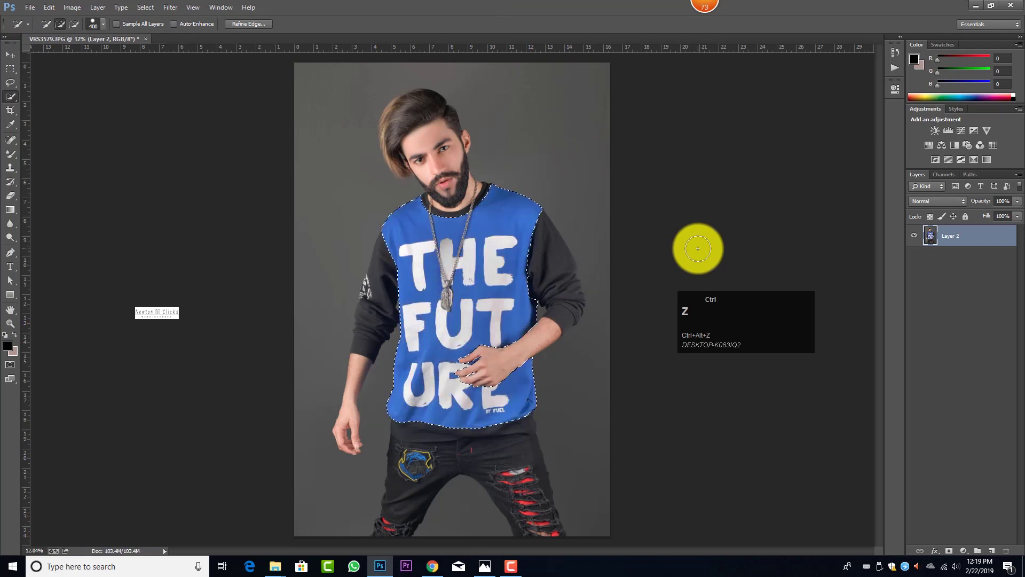
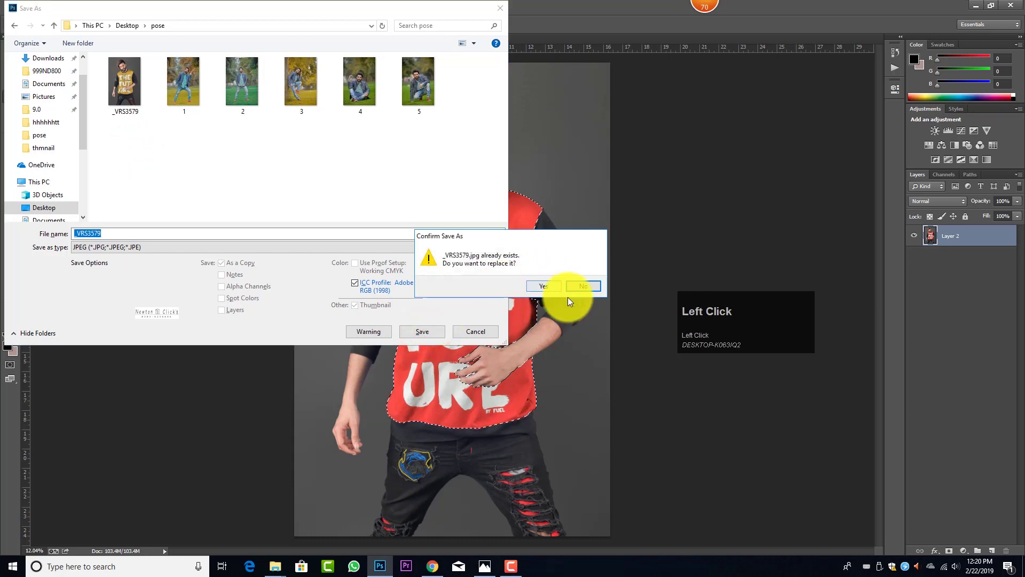
Save the red-shirt version as a separate JPEG named 'uuuuu' instead of overwriting.
key("u")
type("uuuuu")
left_click(436, 332)
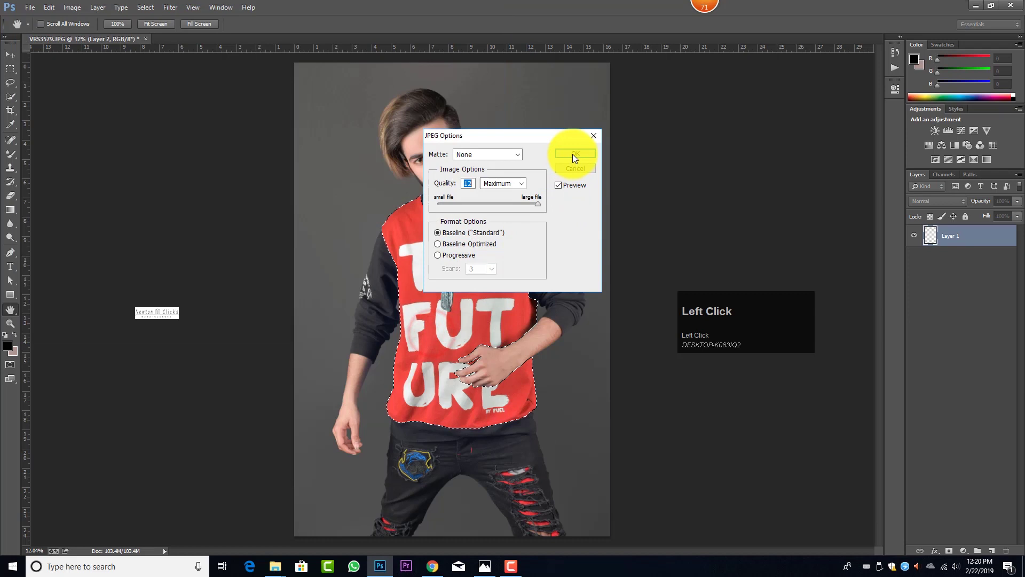
Recolour the panel green with Hue -88 and Saturation +10.
key("ctrl+z")
key("ctrl+u")
left_click_drag(790, 201, 766, 193)
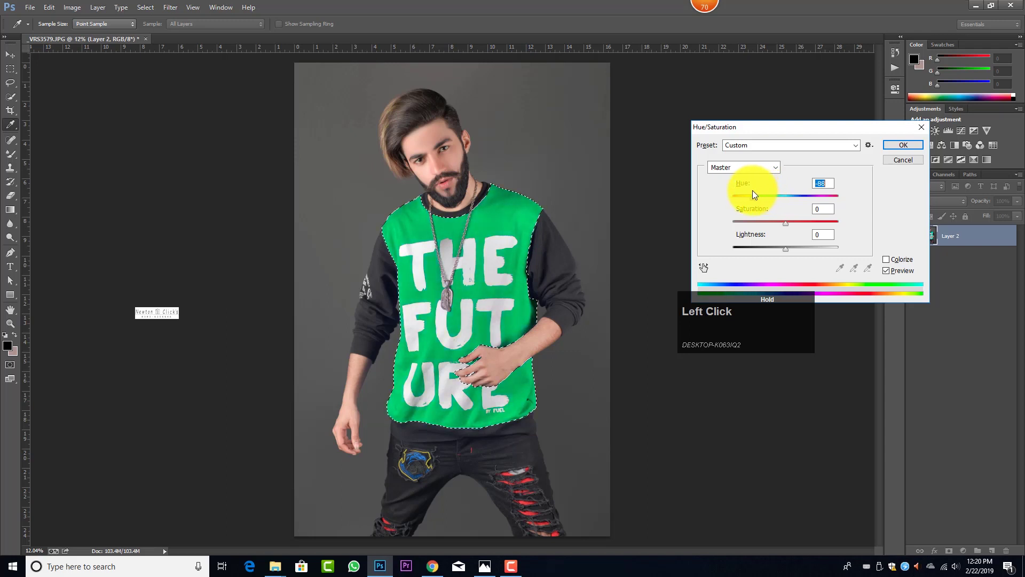
left_click_drag(790, 227, 905, 153)
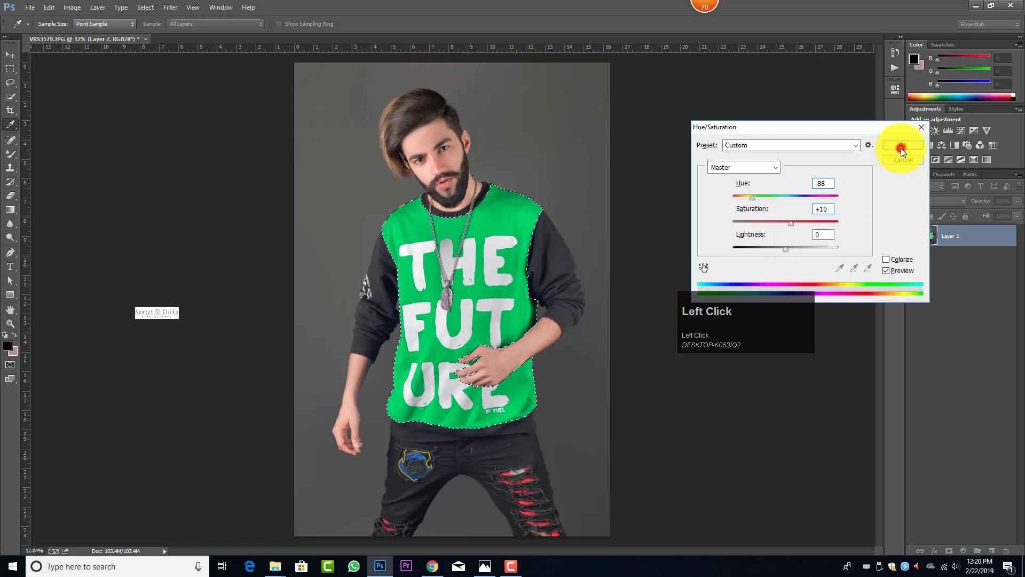
Save the green-shirt version as a JPEG named 'hhhhh'.
key("ctrl+s")
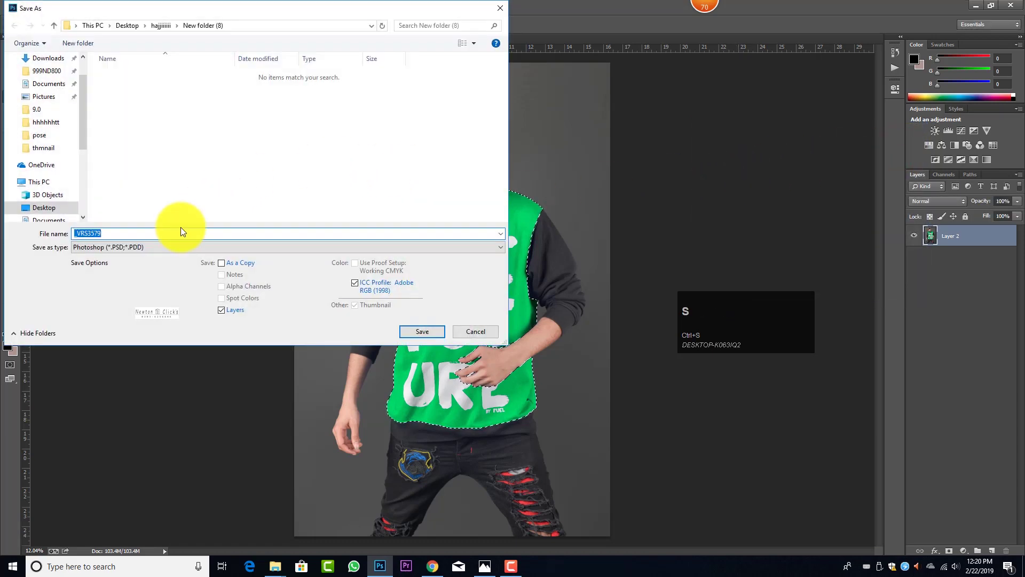
left_click(178, 251)
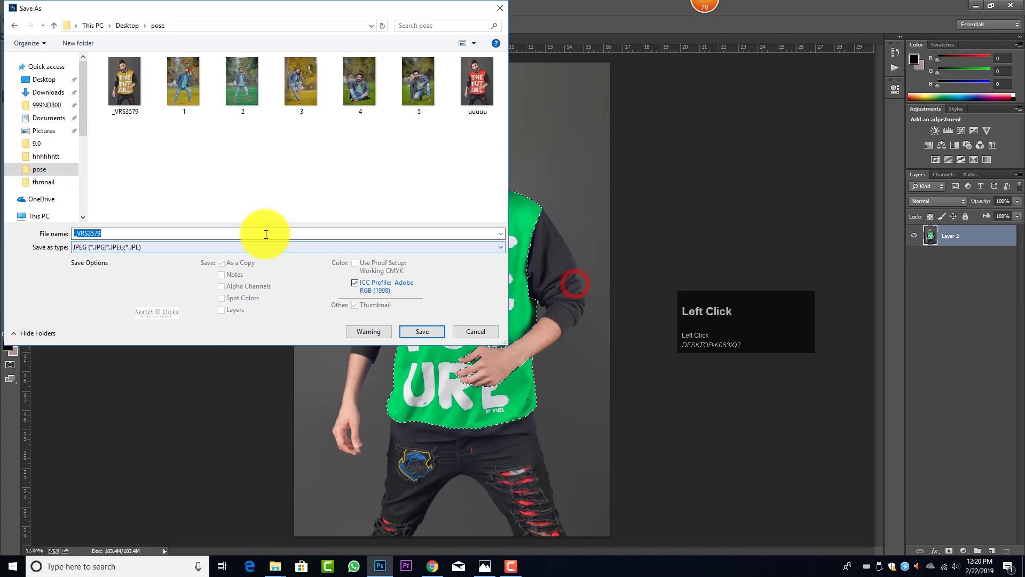
type("hhhhh")
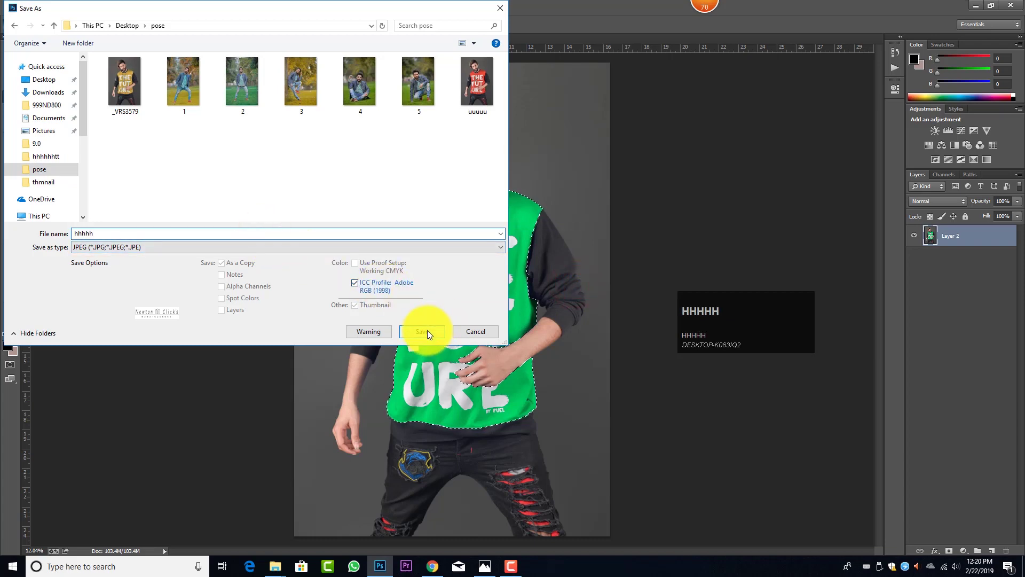
left_click(431, 334)
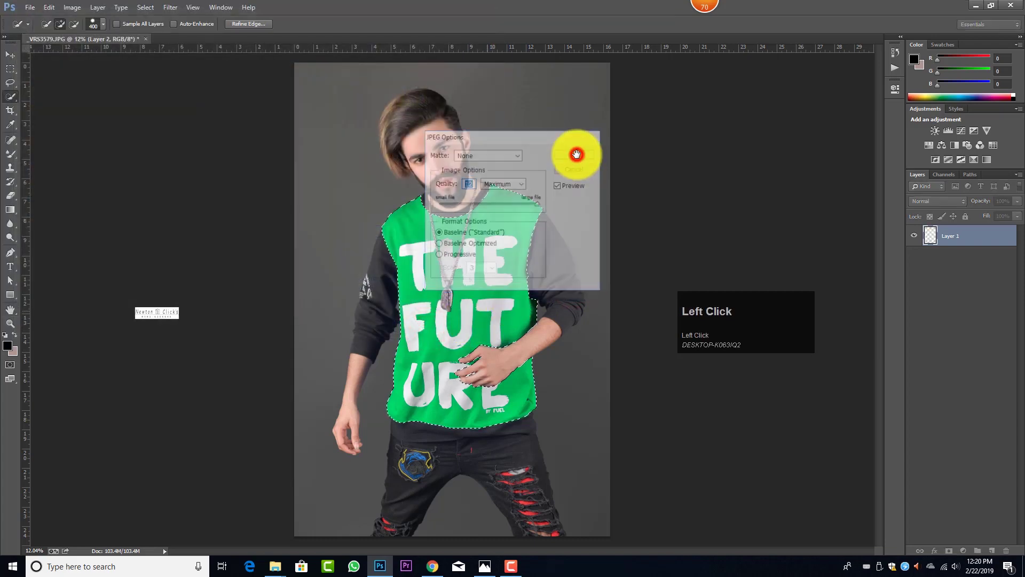